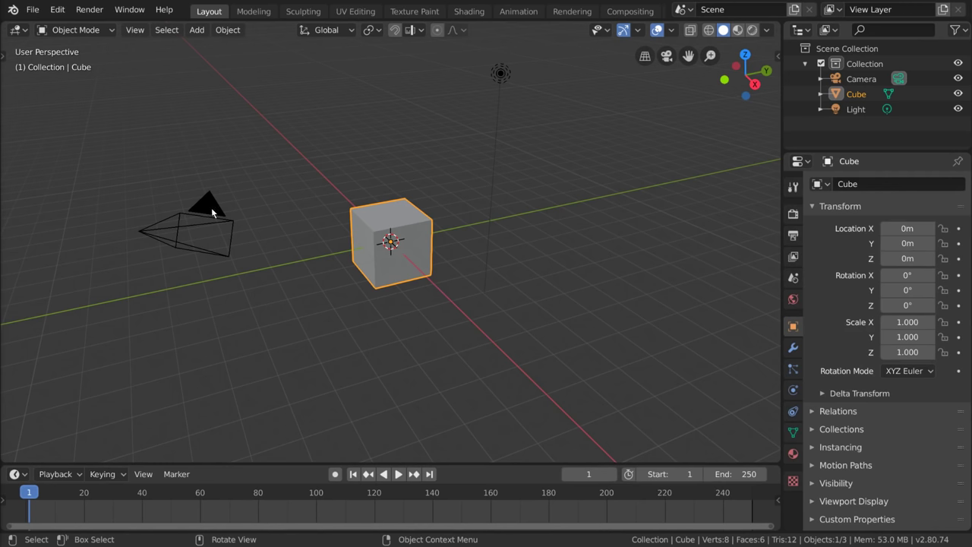
Select the camera alone, then every object with A, then deselect all with Alt+A
click(215, 211)
click(365, 155)
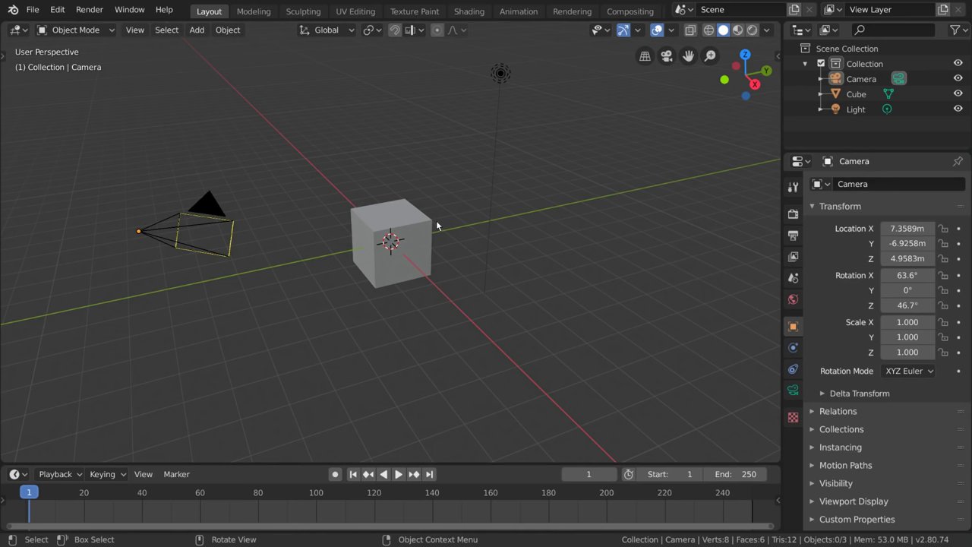
key(a)
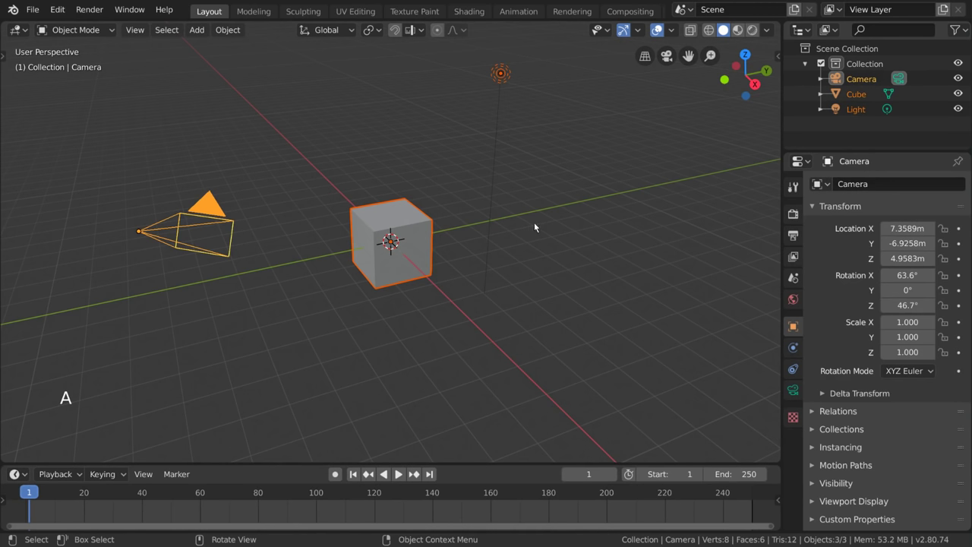
key(alt+a)
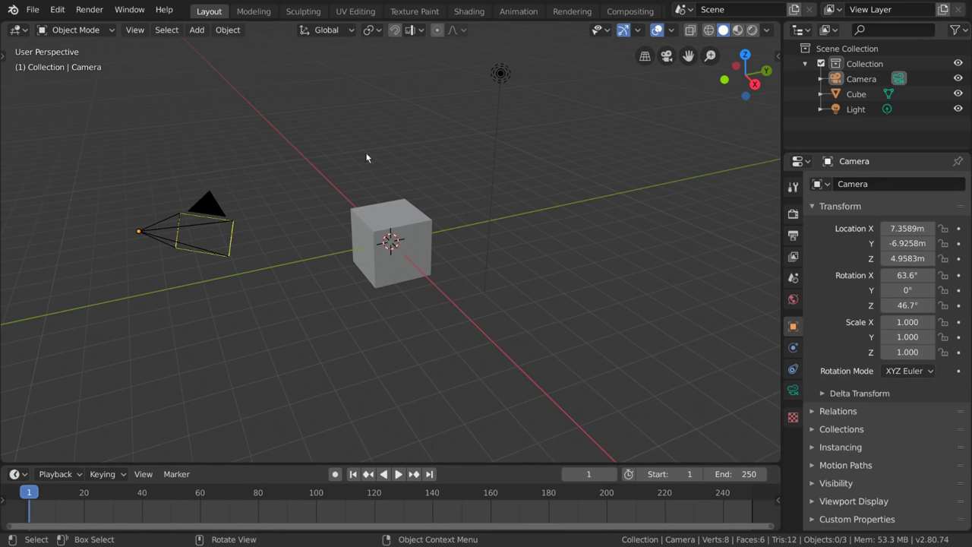
Select the camera, Shift-add the cube and light, then return to only the camera selected
click(19, 29)
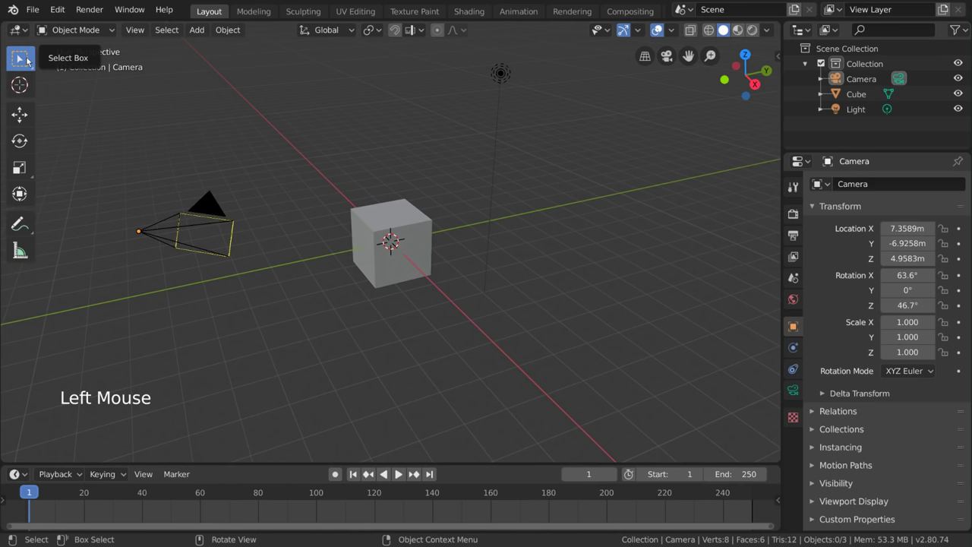
click(362, 86)
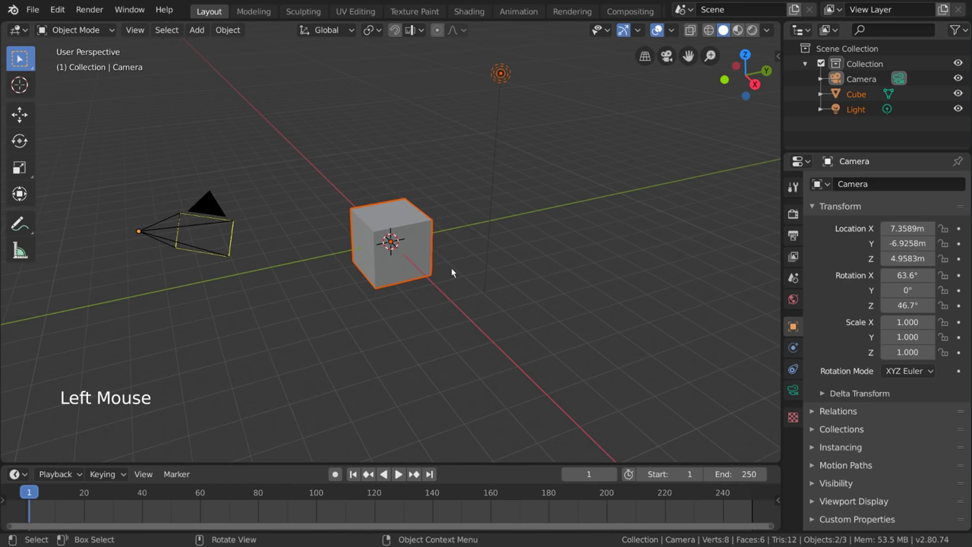
click(276, 158)
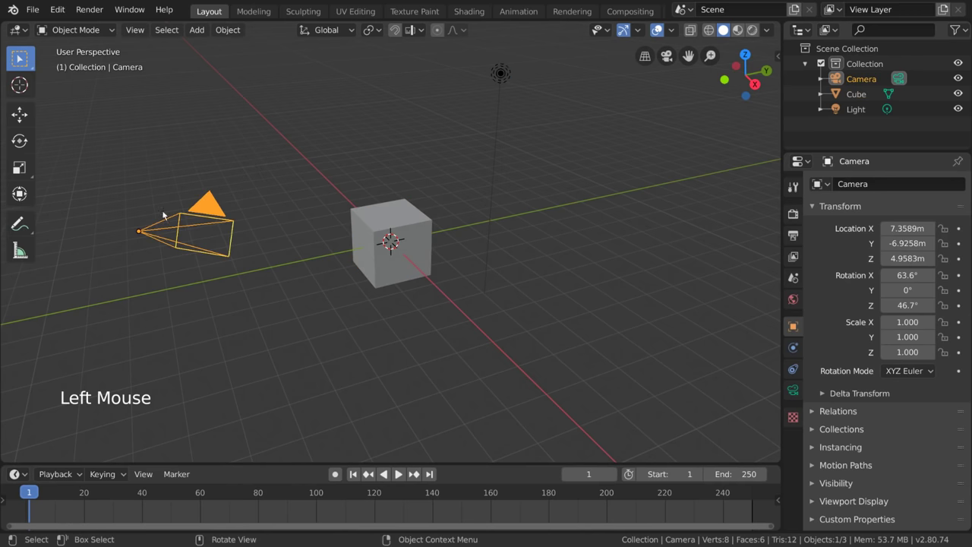
click(153, 162)
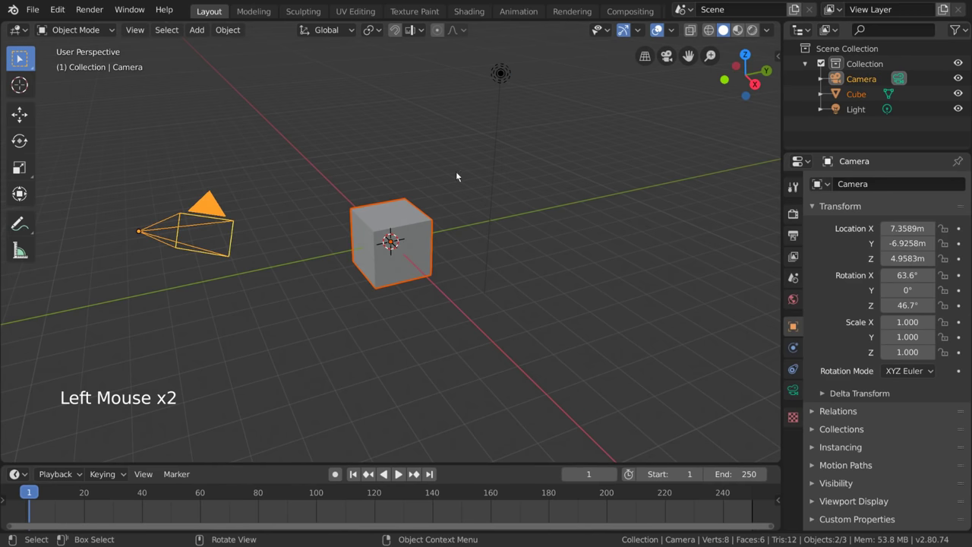
click(203, 95)
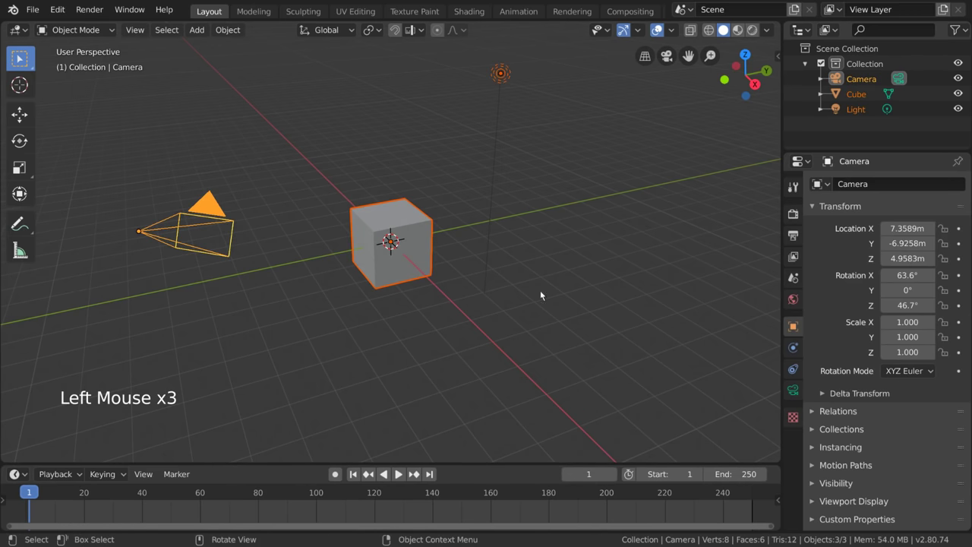
click(352, 92)
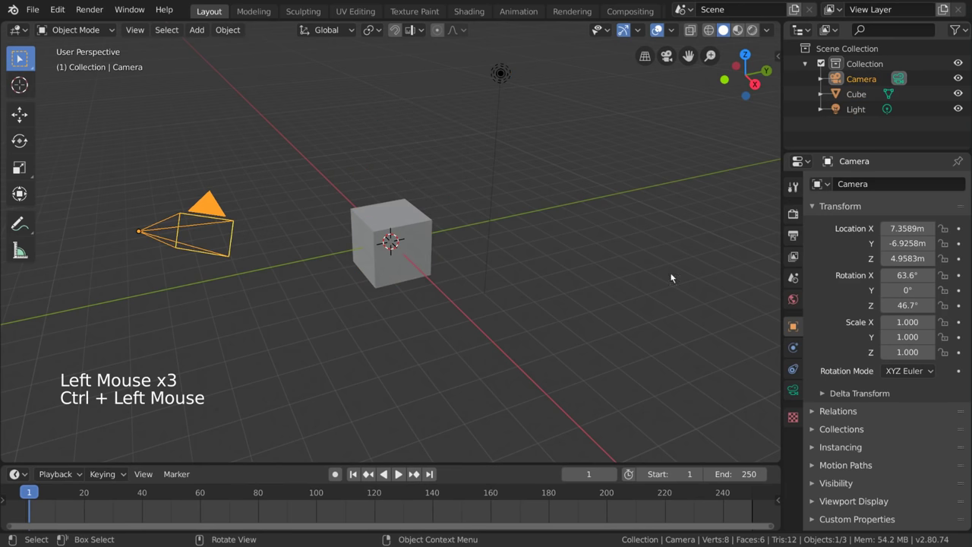
Start and cancel a box selection, then make the light the only selected object
key(b)
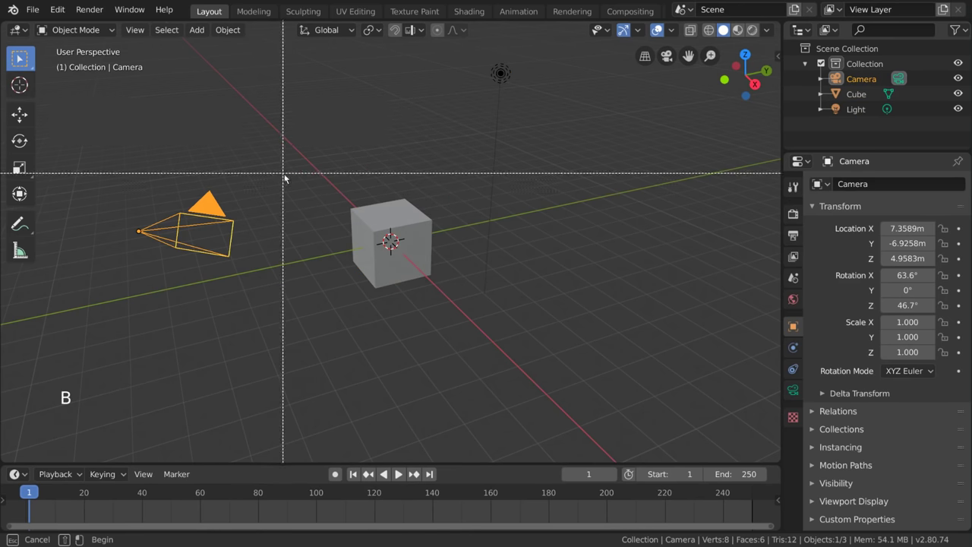
key(b)
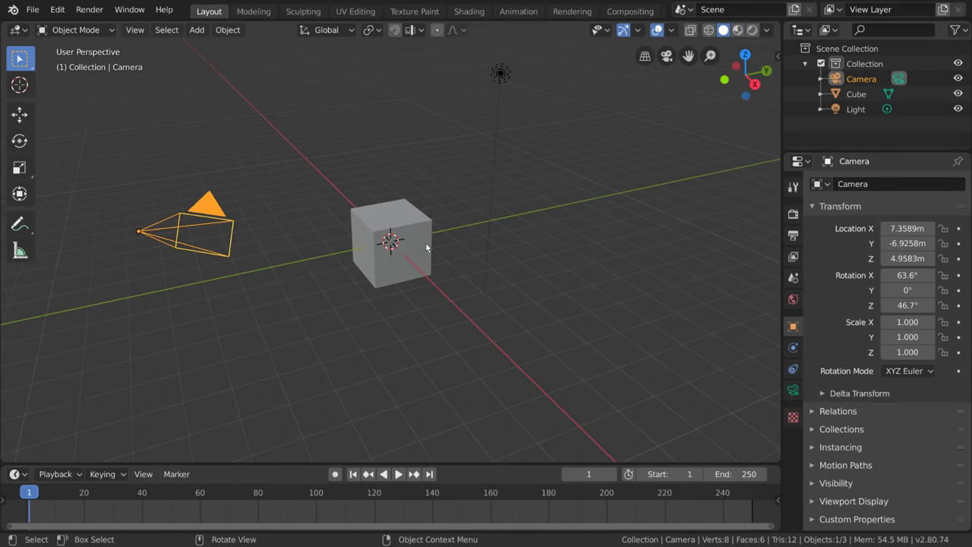
key(c)
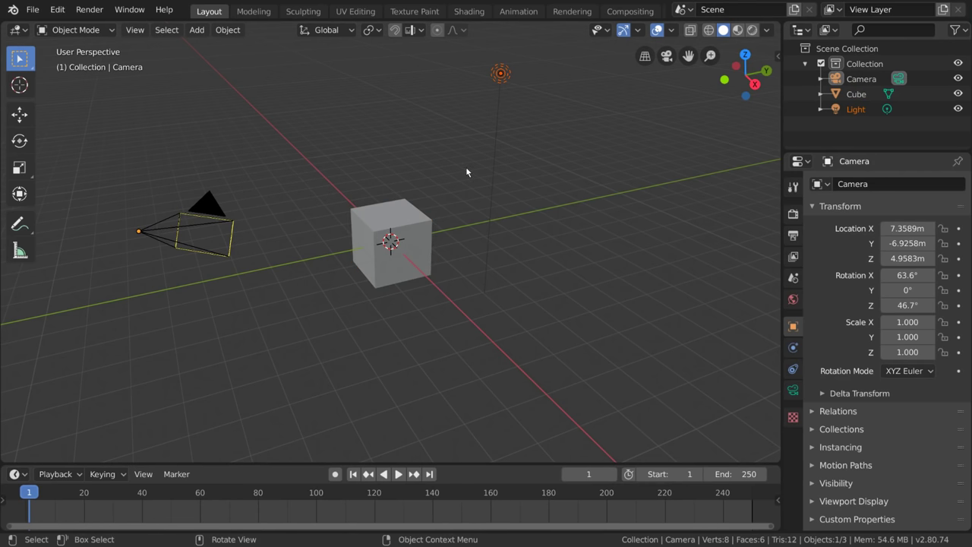
Shift-select the camera, cube and light together, cycling the active object to the cube
click(397, 211)
click(217, 207)
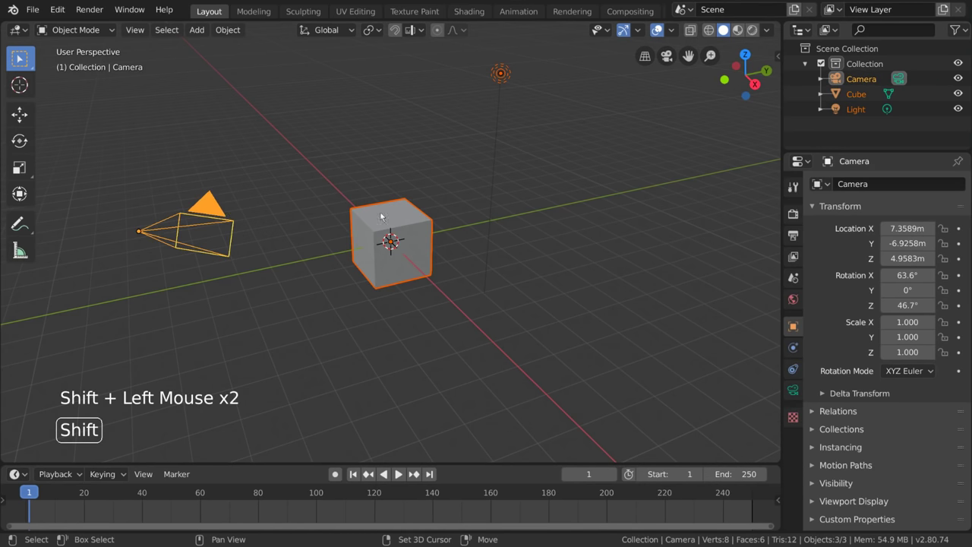
click(396, 215)
click(500, 76)
click(499, 102)
click(414, 211)
click(414, 212)
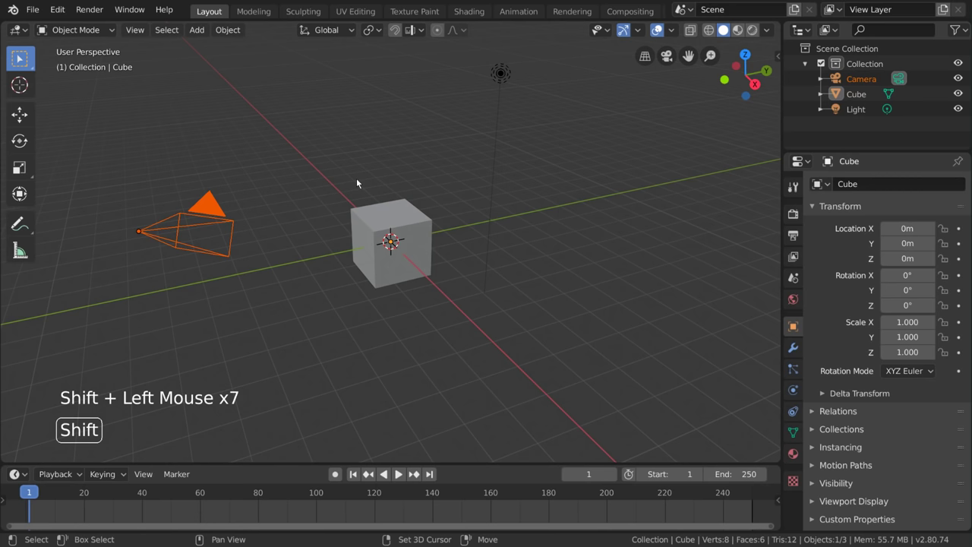
Switch the active object among light, cube and camera, ending with the cube active
click(224, 213)
click(370, 213)
click(503, 106)
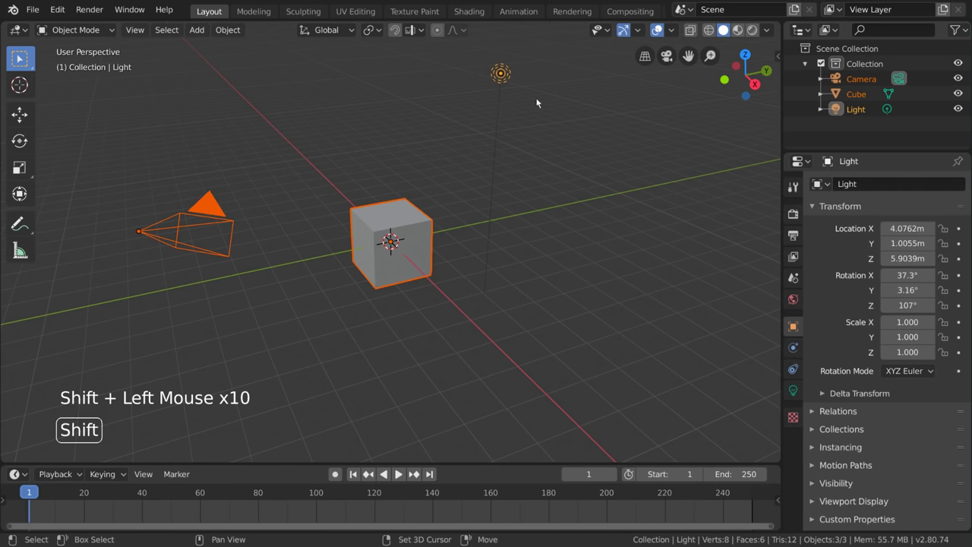
click(409, 224)
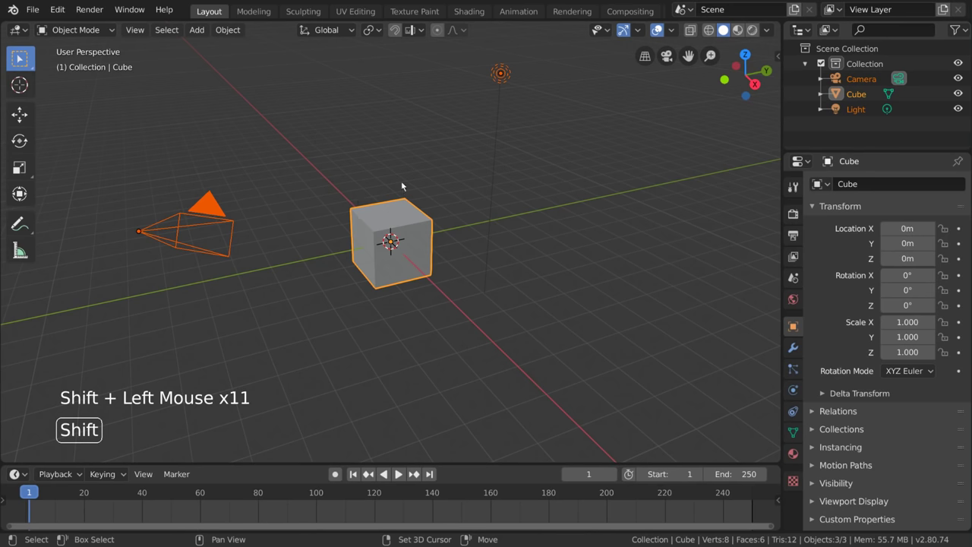
click(220, 215)
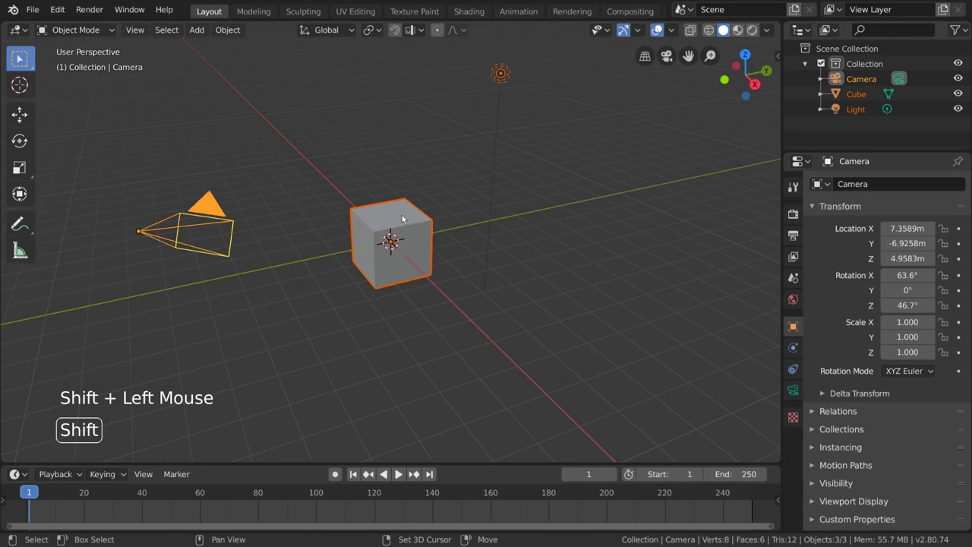
click(402, 217)
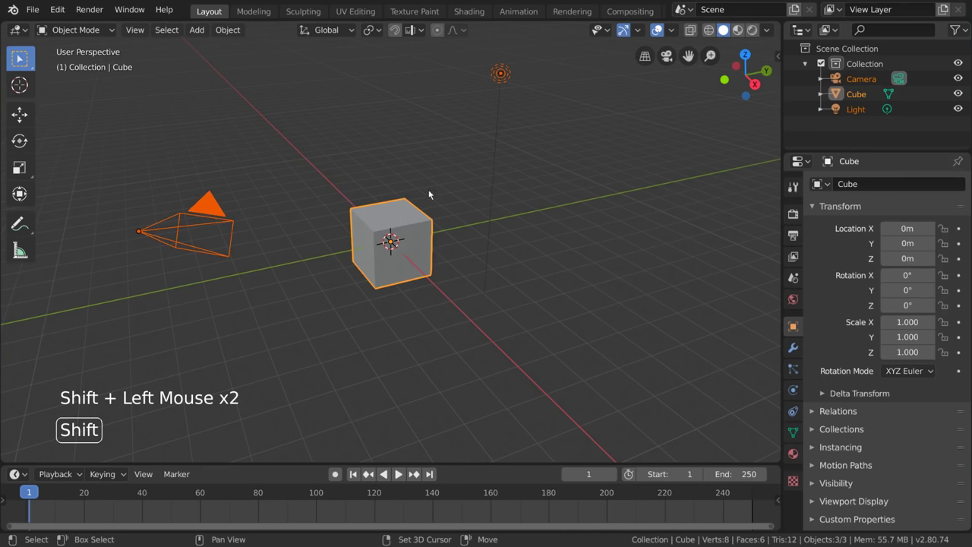
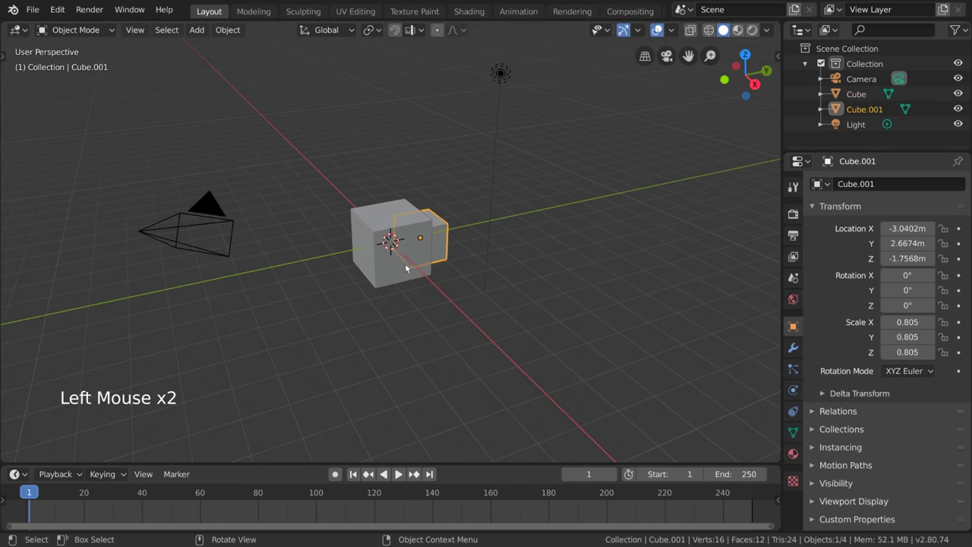
Duplicate the cube, offset and shrink the copy, then select the original cube
click(395, 269)
click(402, 224)
click(404, 220)
click(403, 219)
click(406, 212)
click(416, 253)
click(418, 246)
click(415, 265)
click(420, 247)
click(413, 268)
click(417, 260)
click(415, 255)
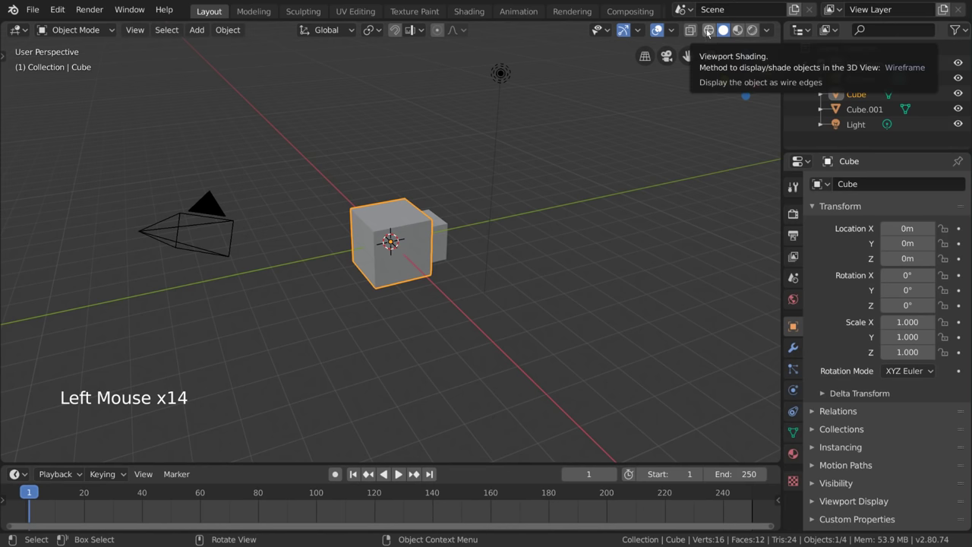
Show the scene as wireframe and select the smaller cube copy along with the original
click(710, 37)
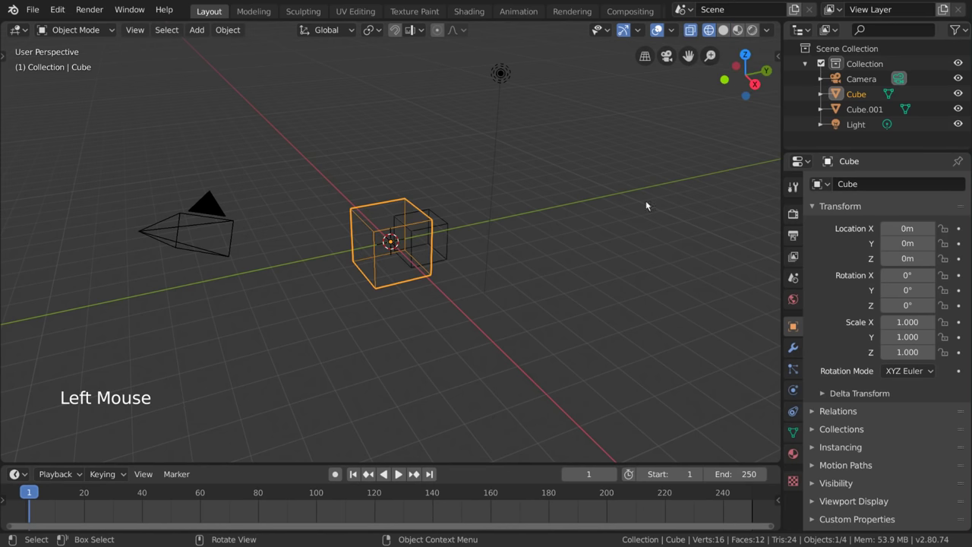
click(415, 245)
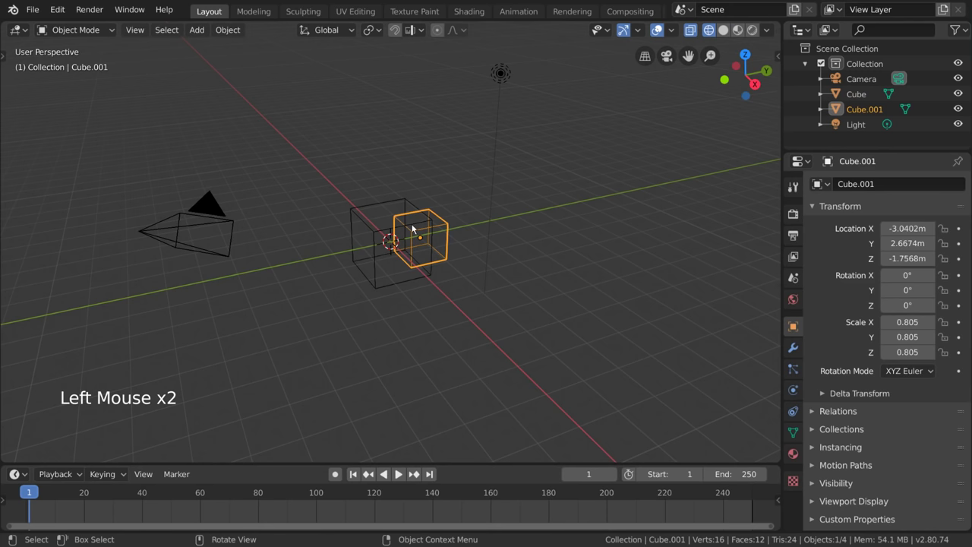
click(411, 208)
click(417, 236)
click(407, 203)
click(381, 188)
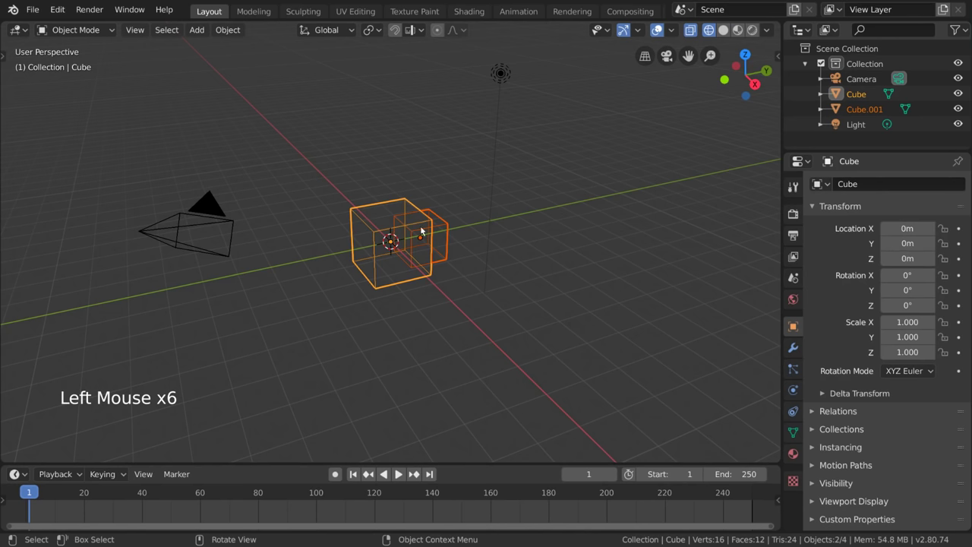
Delete the duplicate cube and return the viewport to solid shading with all objects selected
key(c)
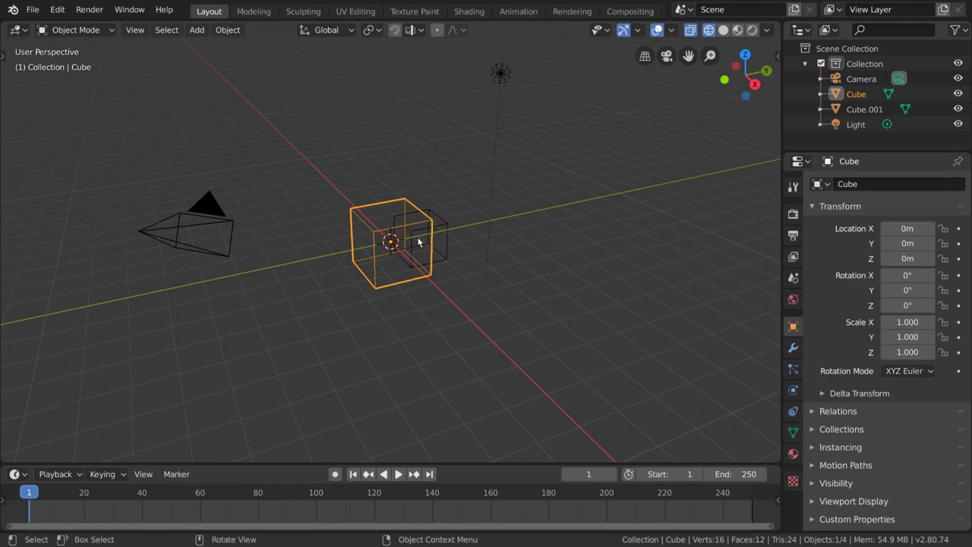
click(727, 40)
Highlight every row in the scene outliner, then clear that highlighting
key(b)
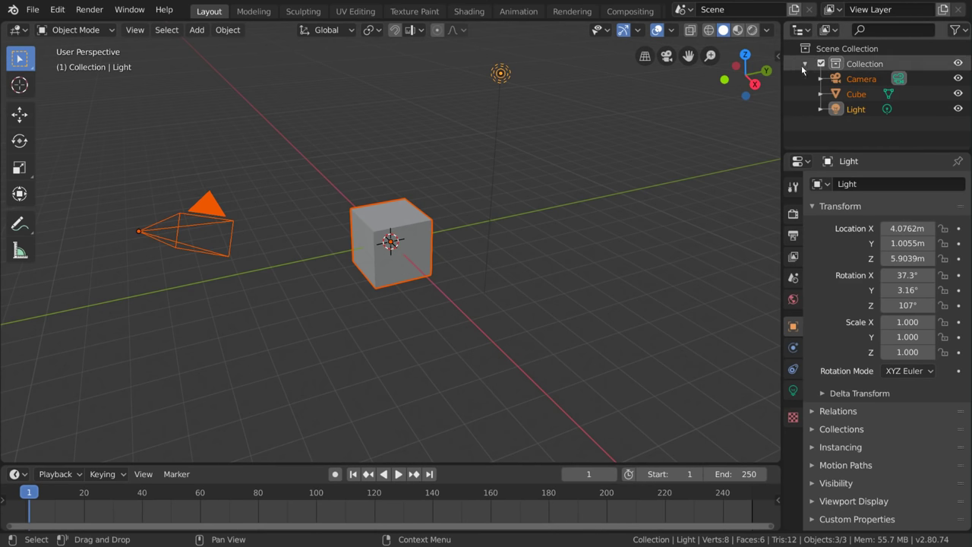
key(b)
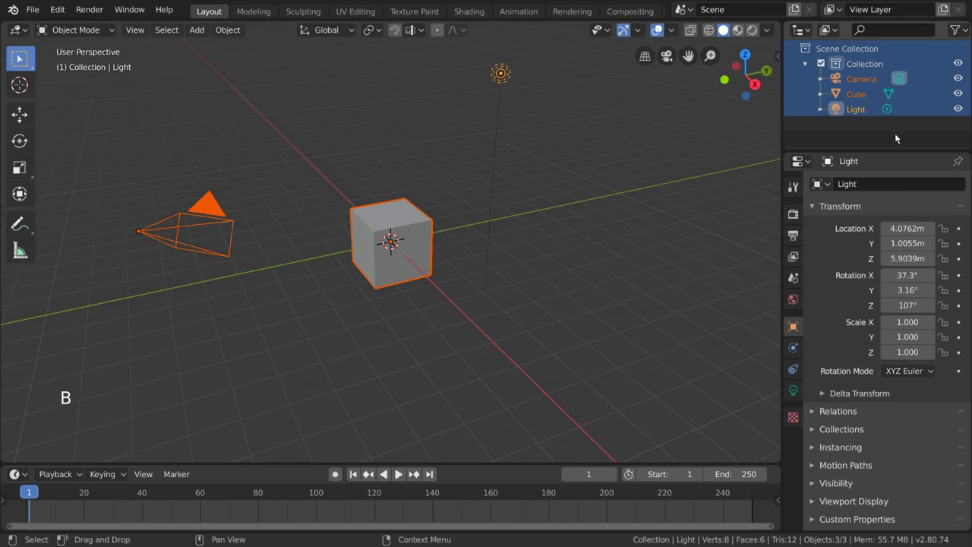
click(840, 133)
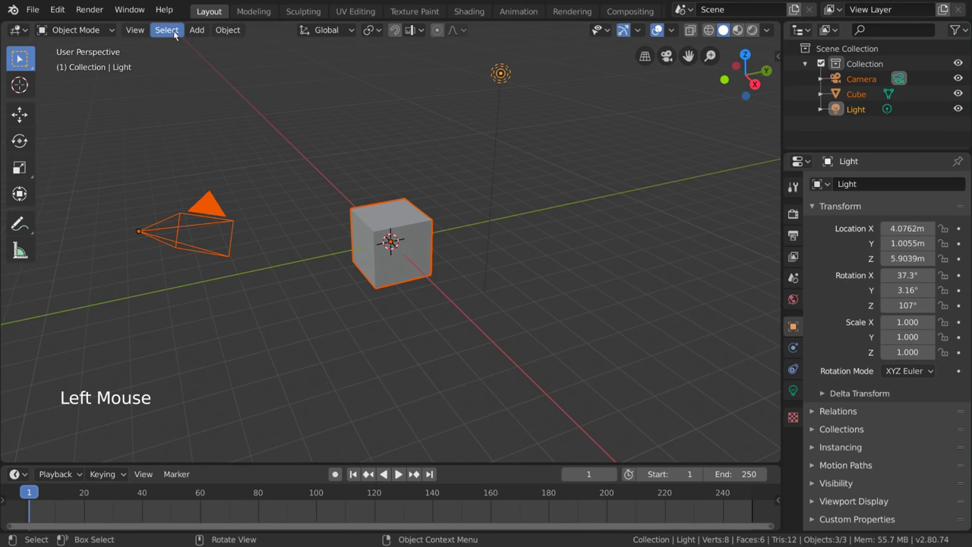
Use Select All by Type > Mesh and make the cube the only selected, active object
click(175, 34)
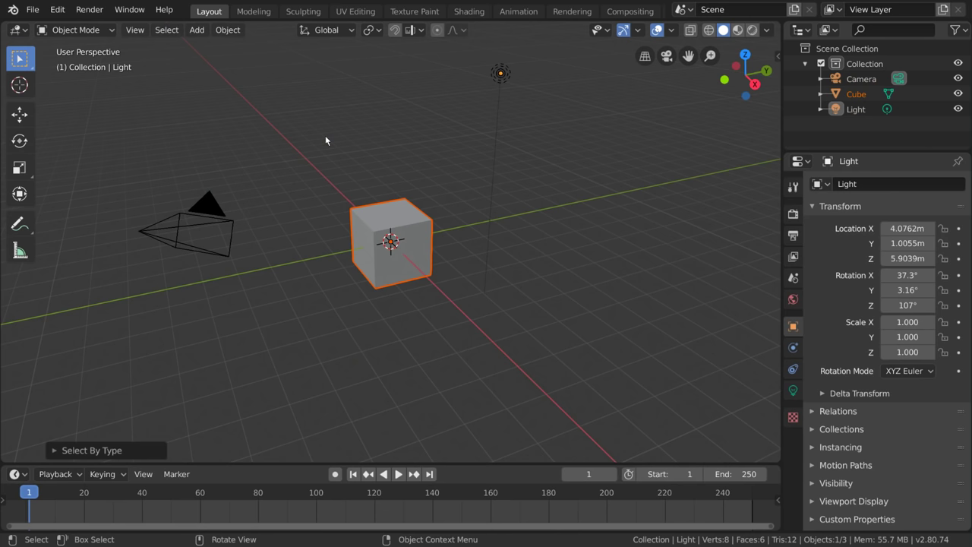
click(174, 32)
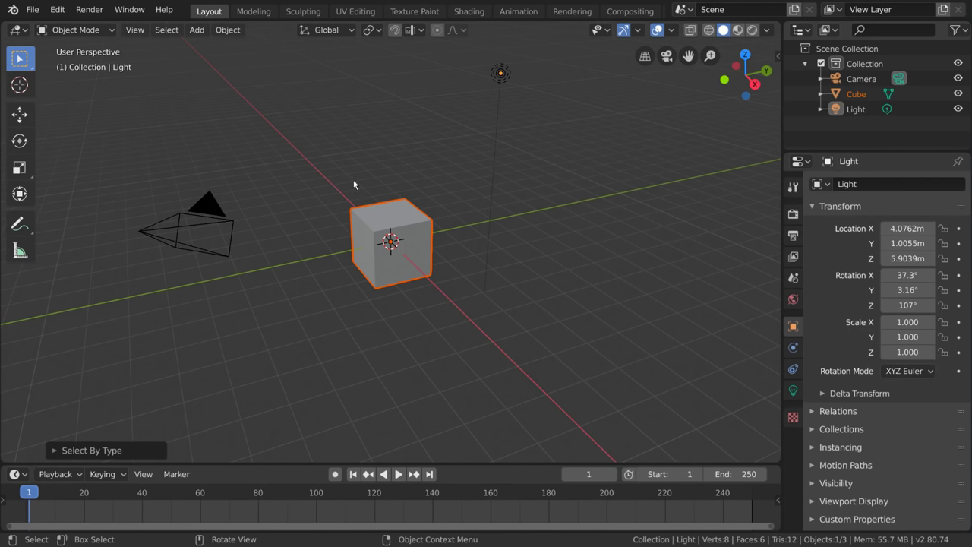
click(413, 209)
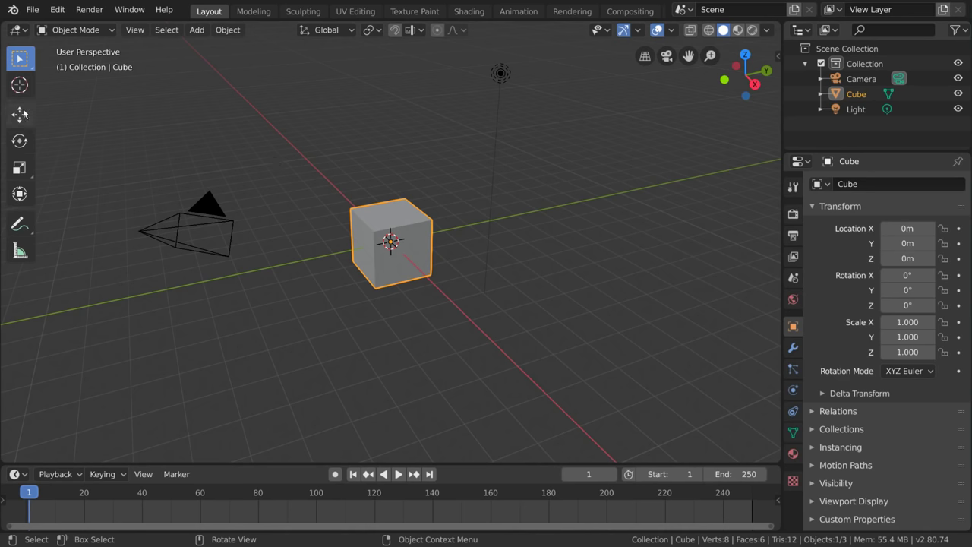
Activate the Move tool and drag the cube off the scene centre and downward
click(27, 115)
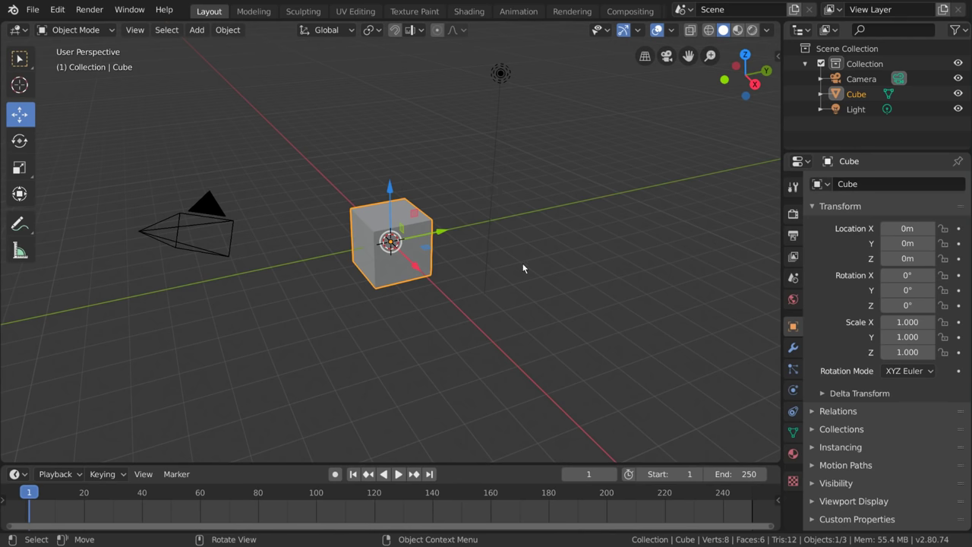
click(415, 266)
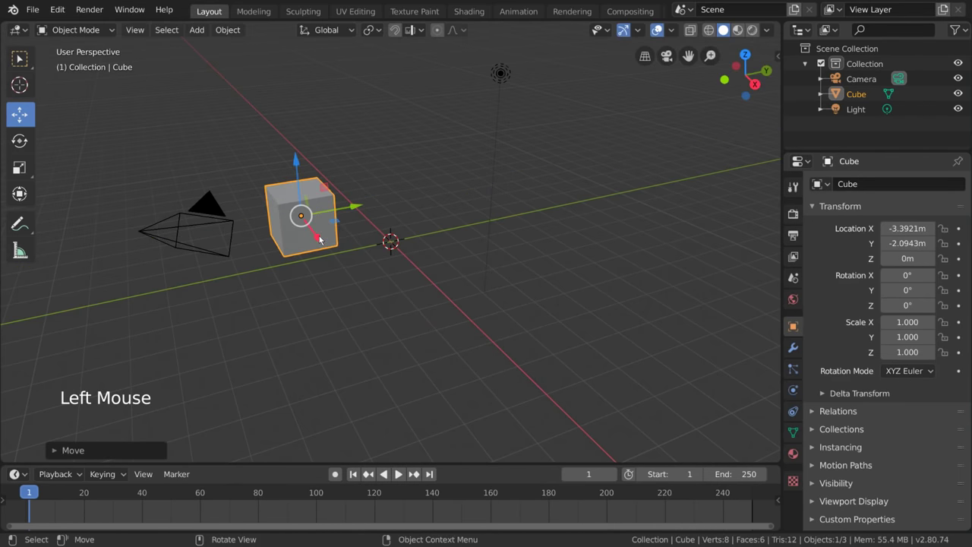
click(334, 222)
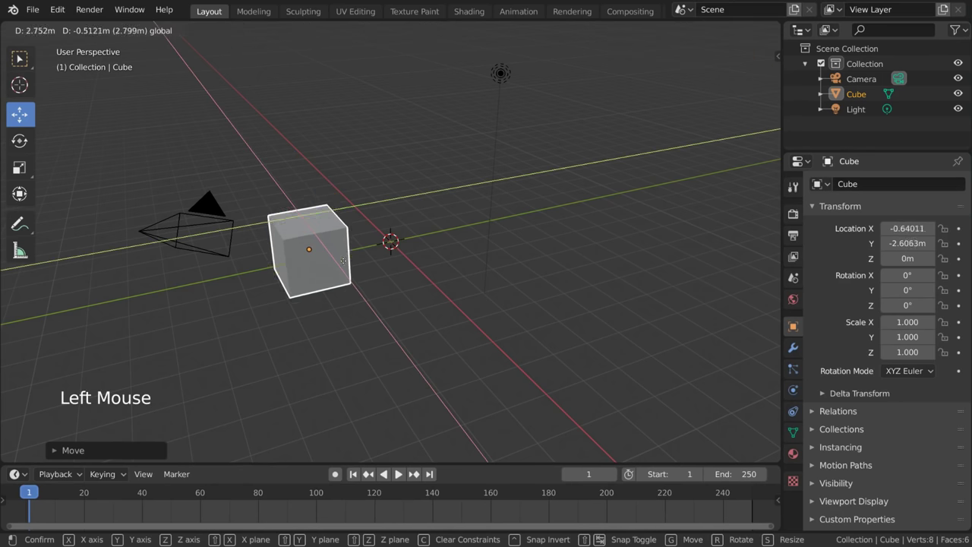
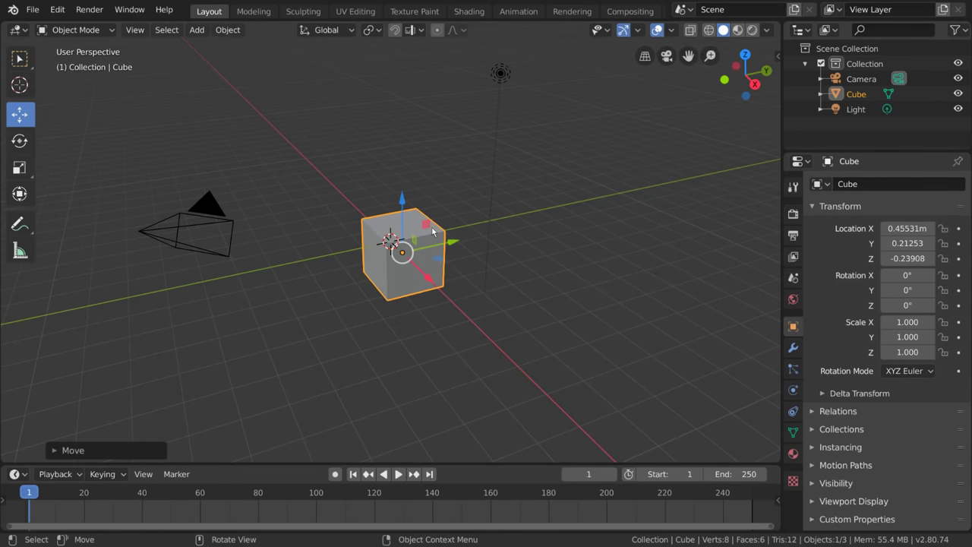
click(405, 198)
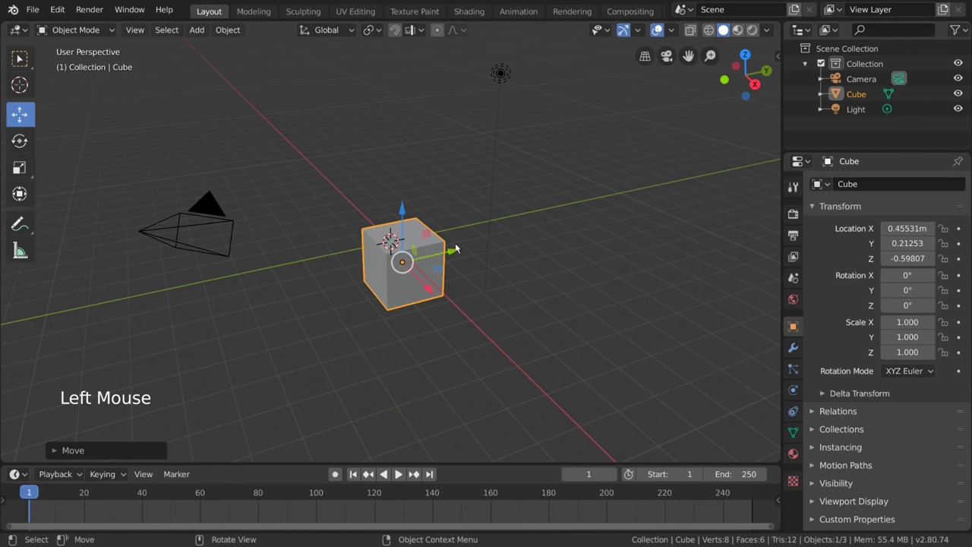
Slide the cube along Y and back toward the origin to about (-2.0, 0.92, -1.05)
click(443, 269)
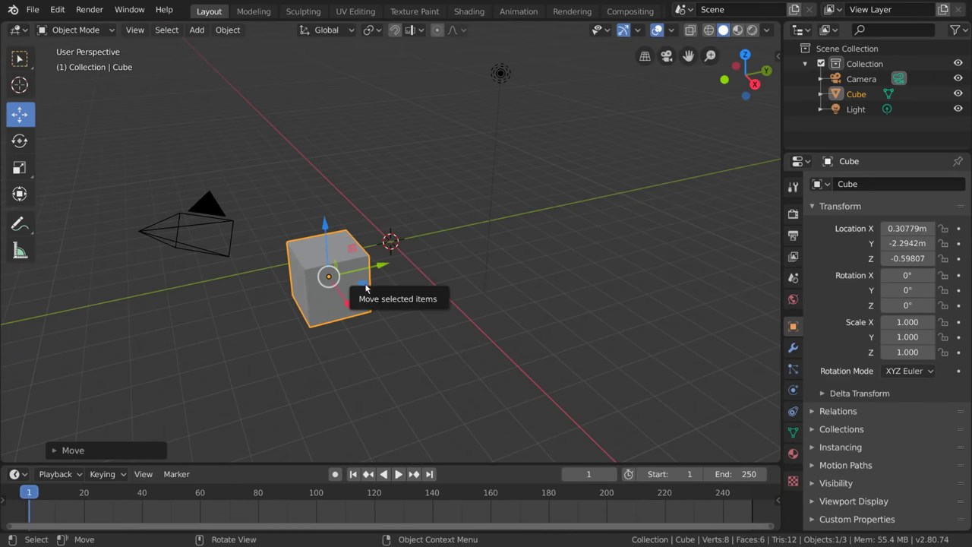
click(369, 287)
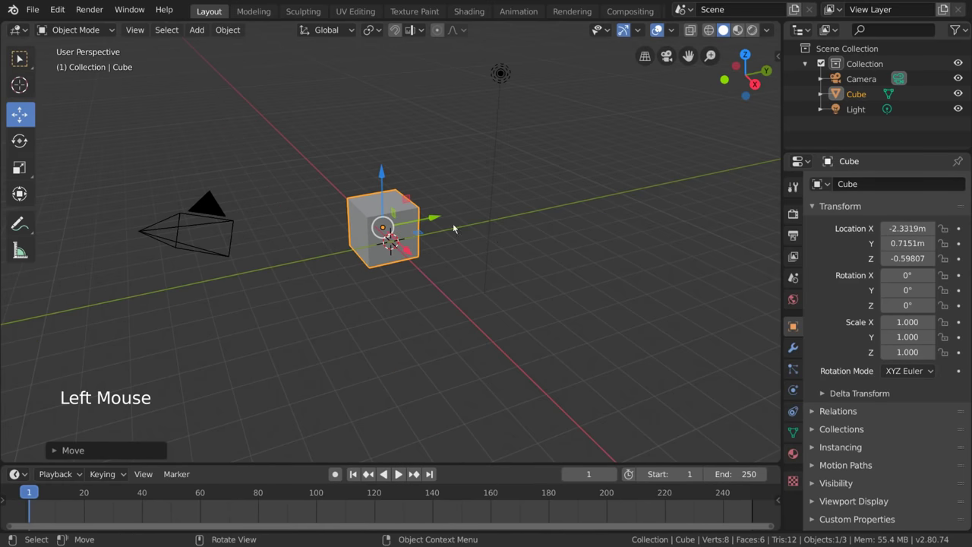
click(590, 186)
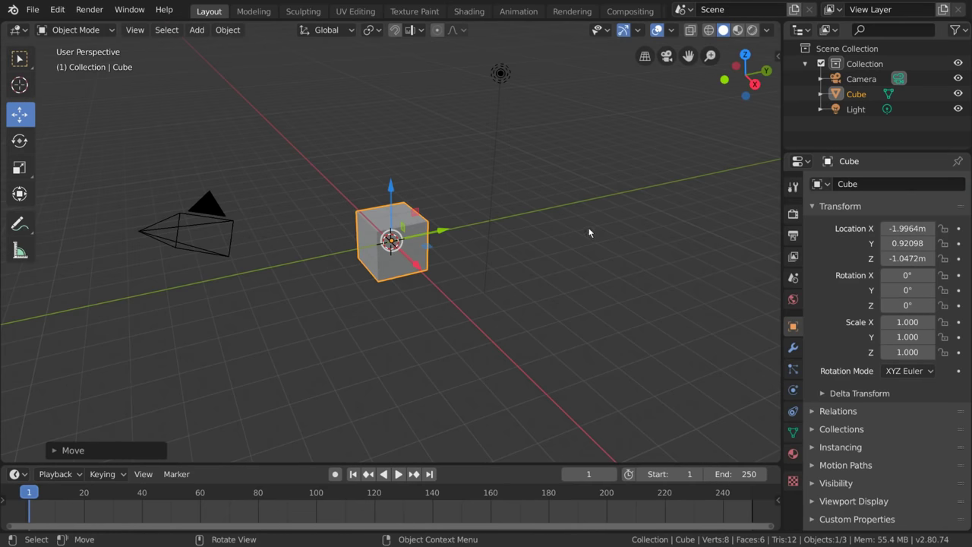
click(591, 231)
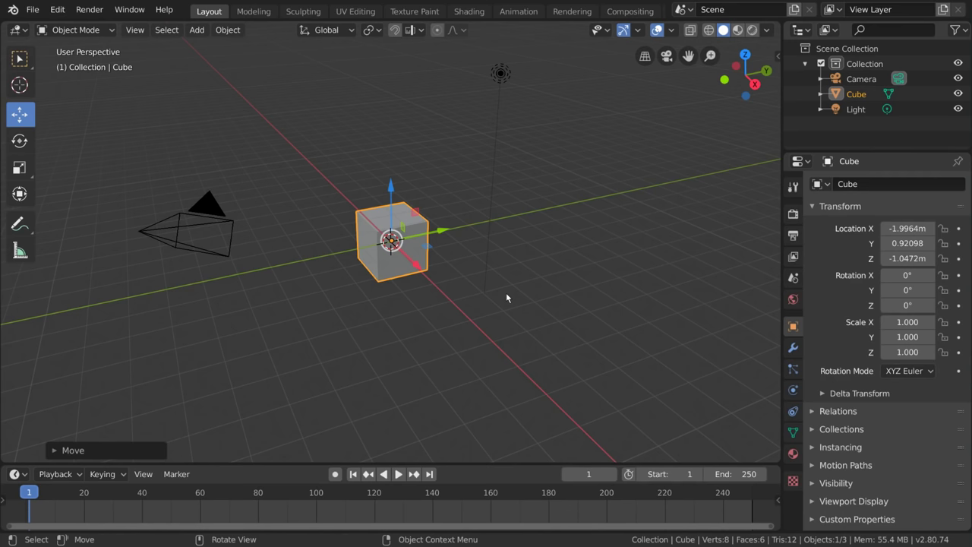
Begin a free move of the cube with G
key(g)
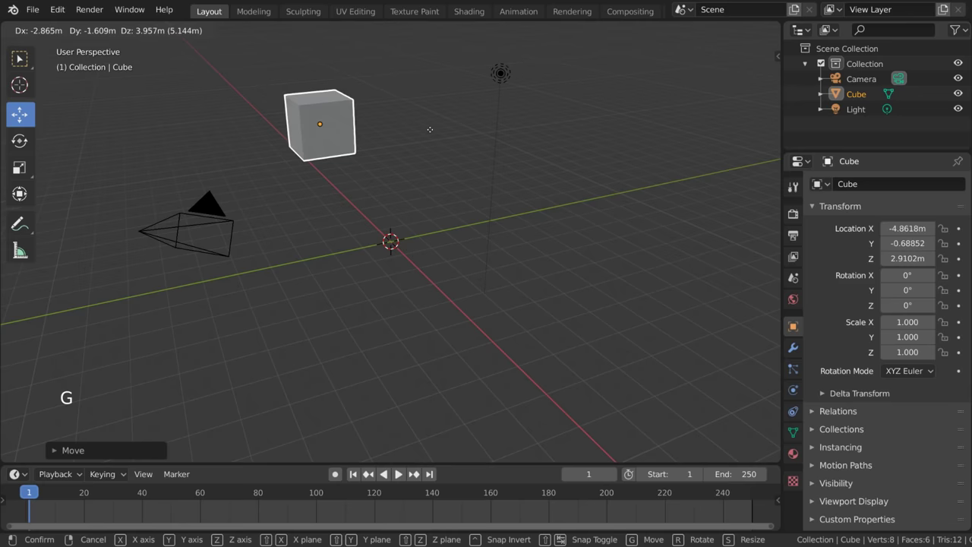
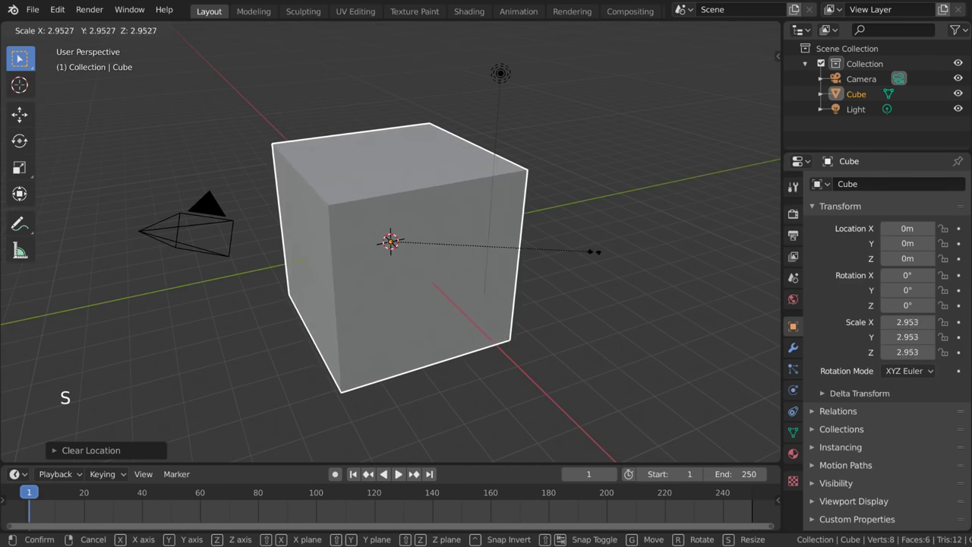
Place the 3D cursor on the grid to the right of the cube with the Cursor tool
key(r)
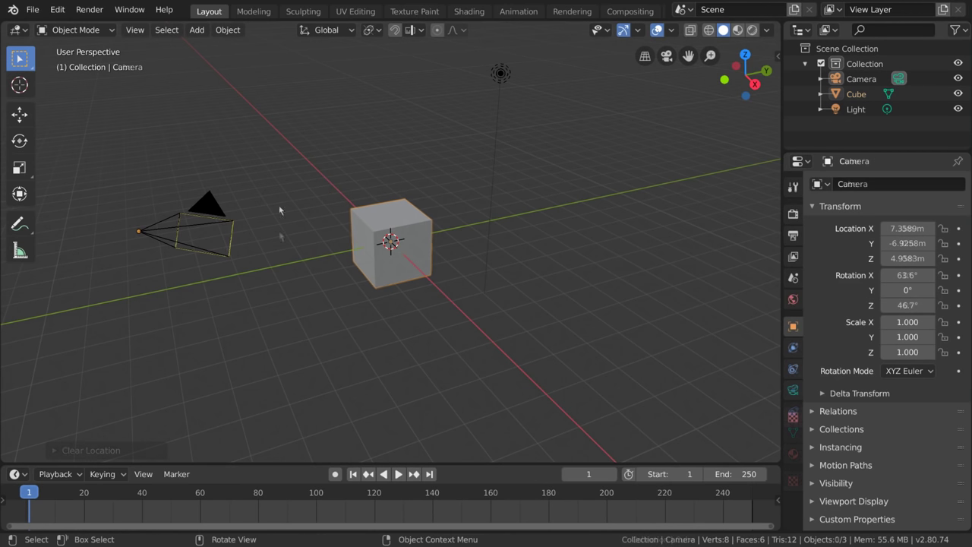
click(19, 88)
click(296, 283)
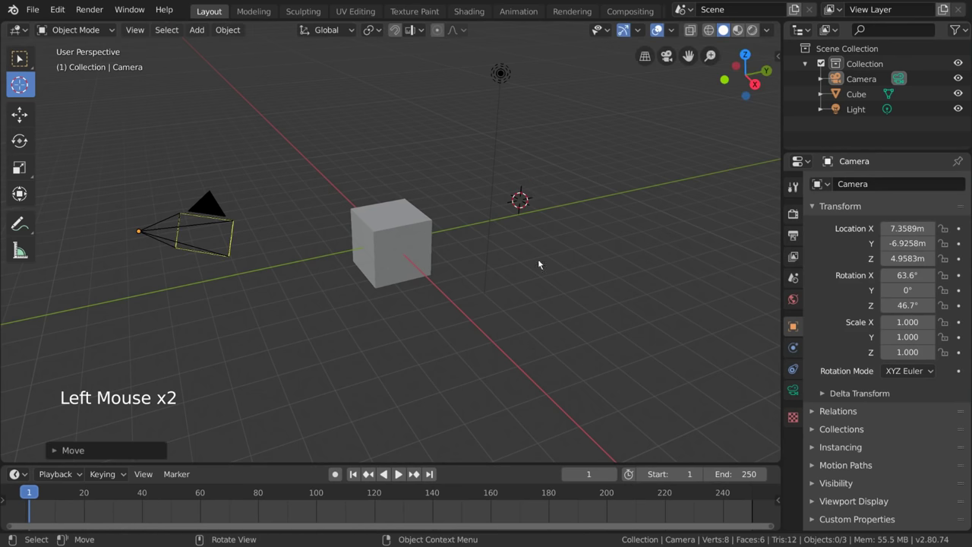
right_click(619, 267)
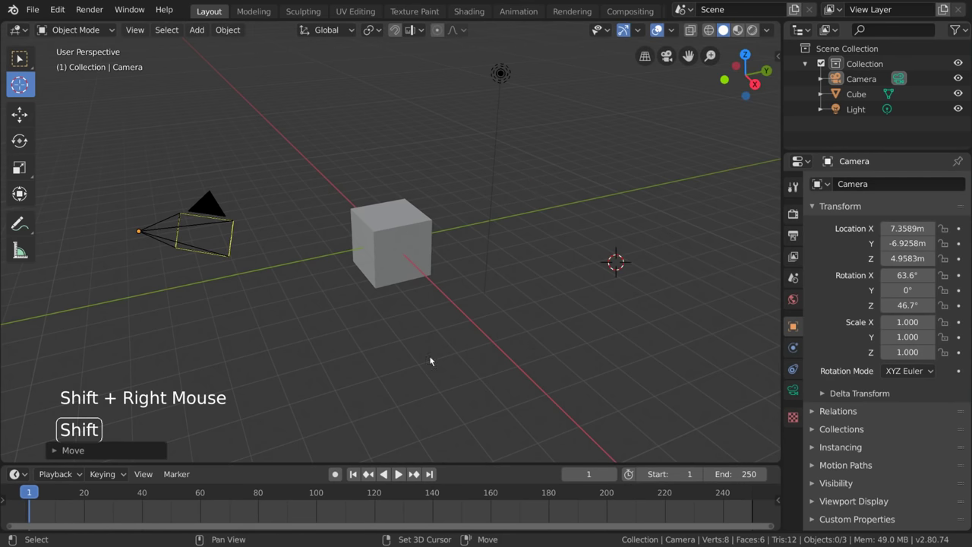
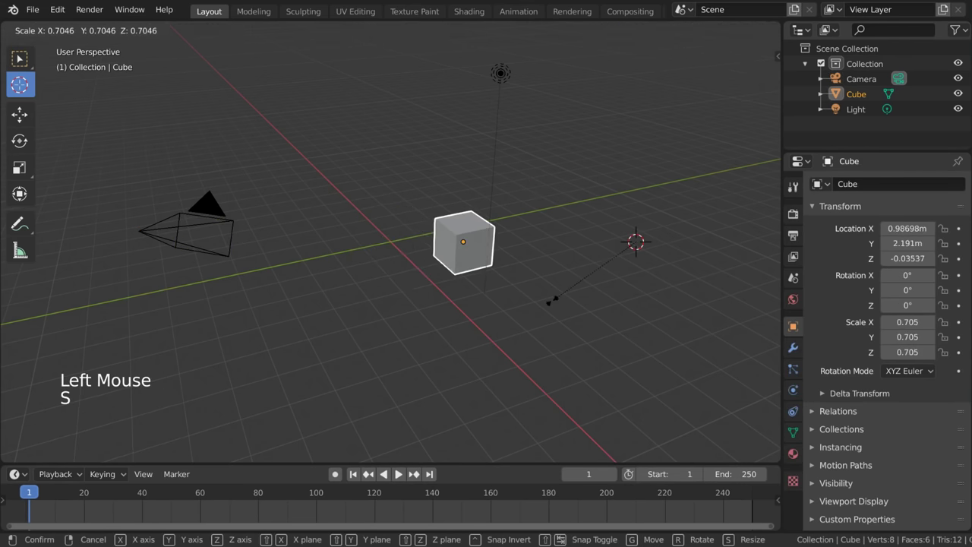
Cancel the cube resize, keeping its original size, and bring up the Transform Pivot Point choices
key(r)
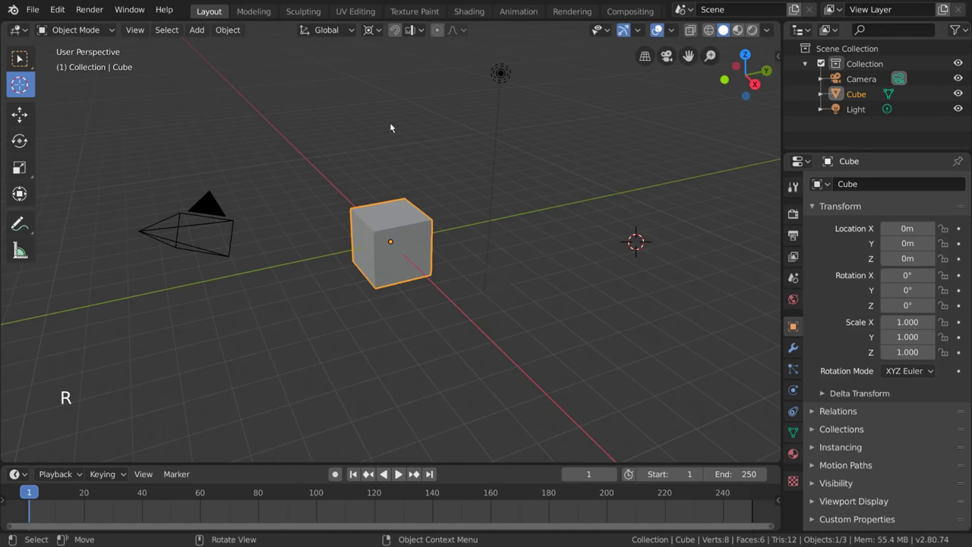
click(373, 35)
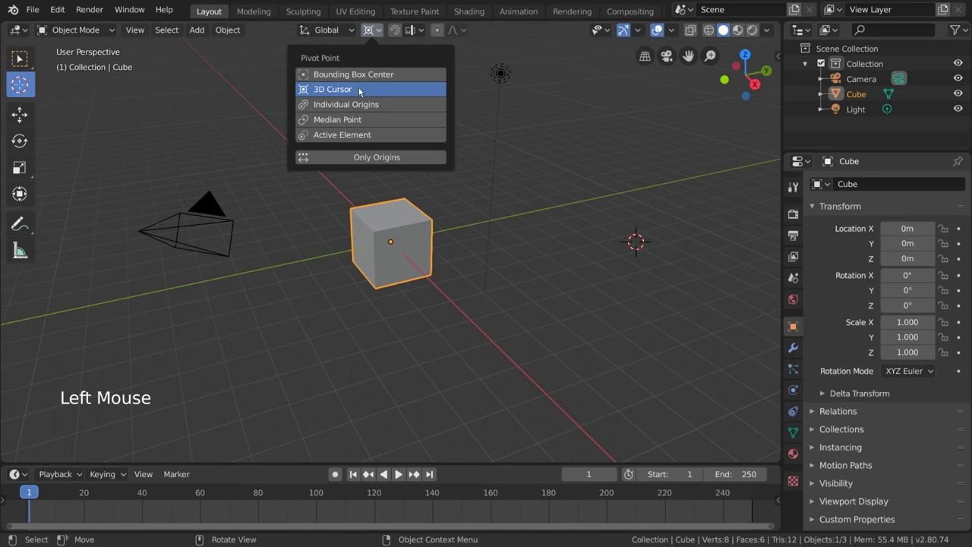